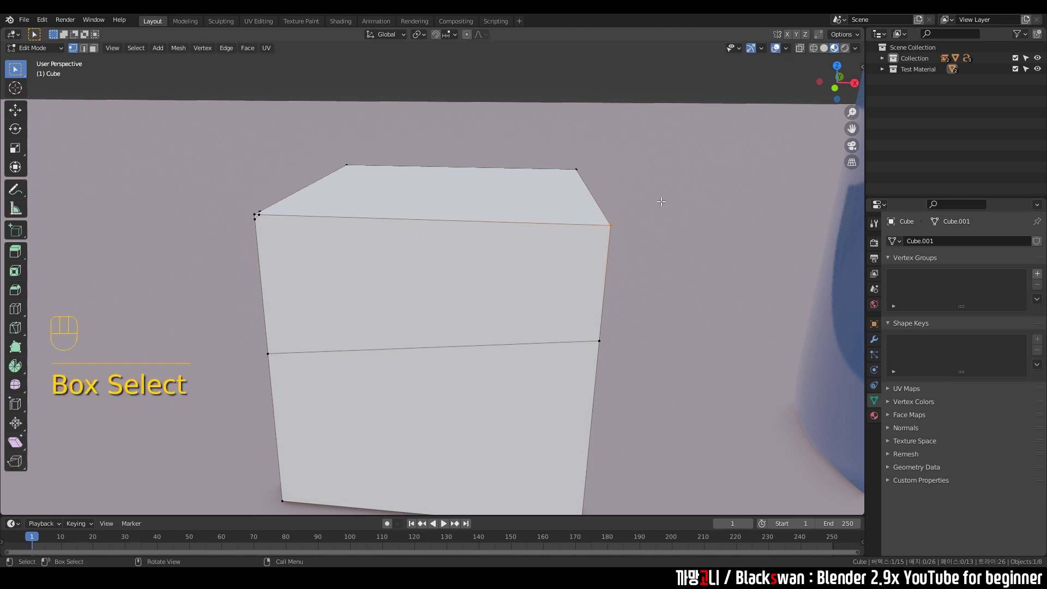
Try ripping and moving the selected edges, undoing each attempt to leave the cube unchanged.
key(v)
click(607, 261)
key(ctrl+z)
key(v)
click(649, 137)
key(ctrl+z)
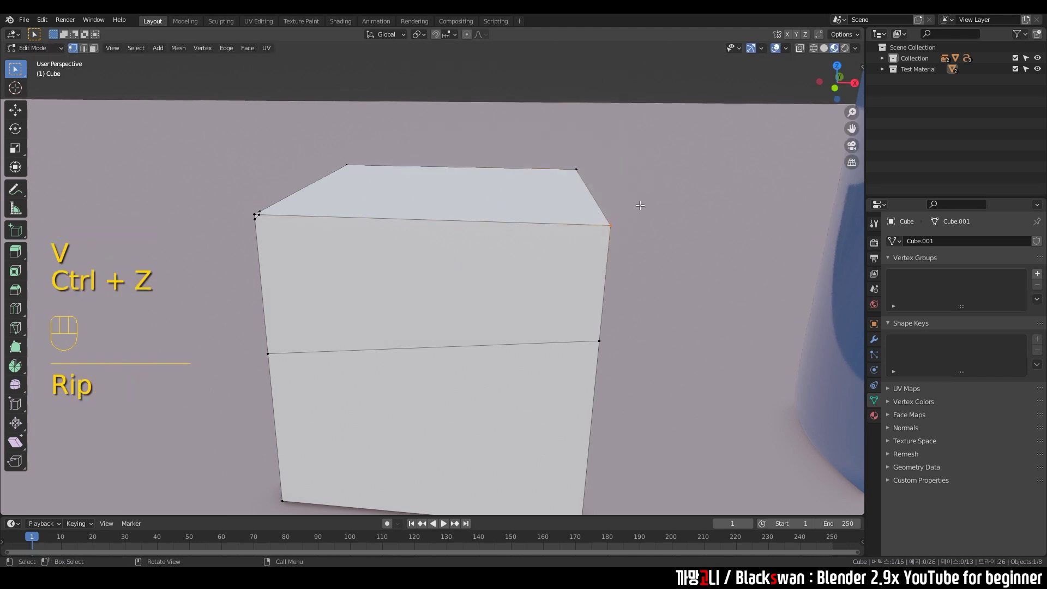
key(g)
click(624, 205)
key(ctrl+z)
key(v)
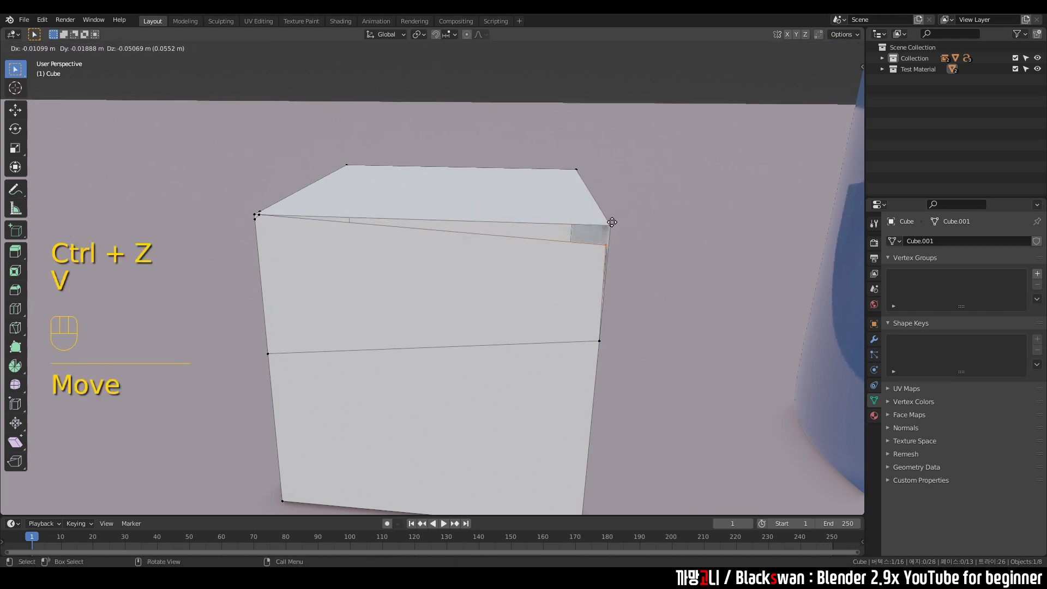
key(ctrl+z)
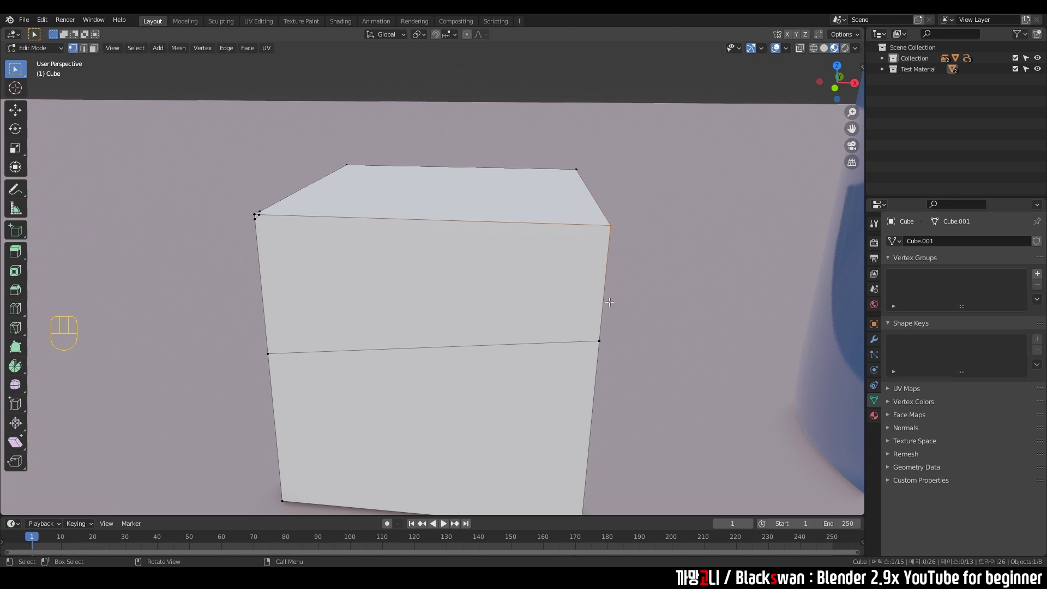
Dissolve the extra edge loops in edge-select mode so the cube is a plain box again.
key(2)
key(ctrl+x)
click(486, 338)
click(484, 329)
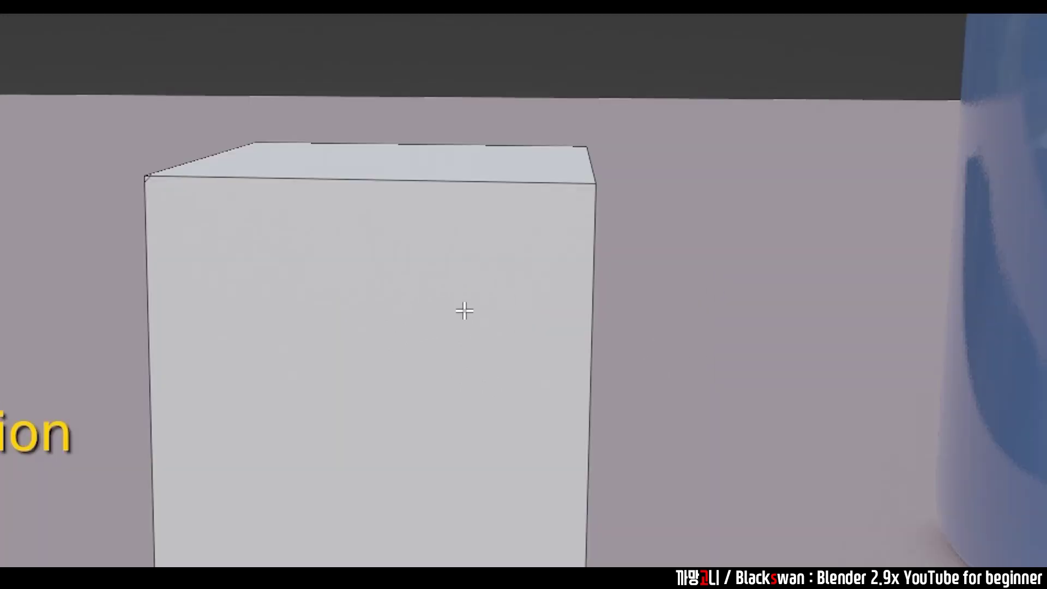
Start a knife cut to draw a slanted line across the cube's front face.
key(k)
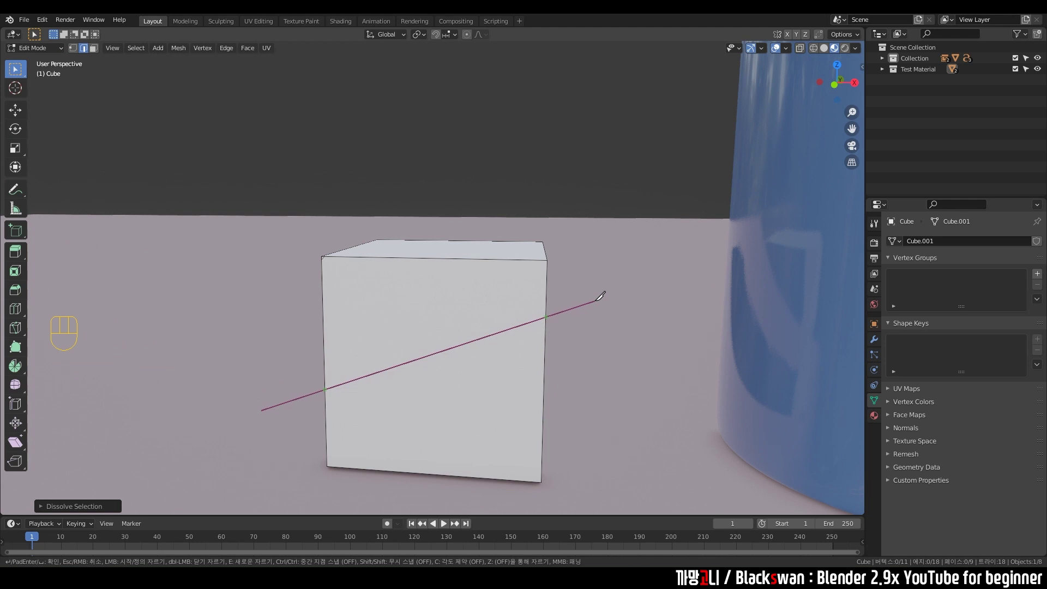
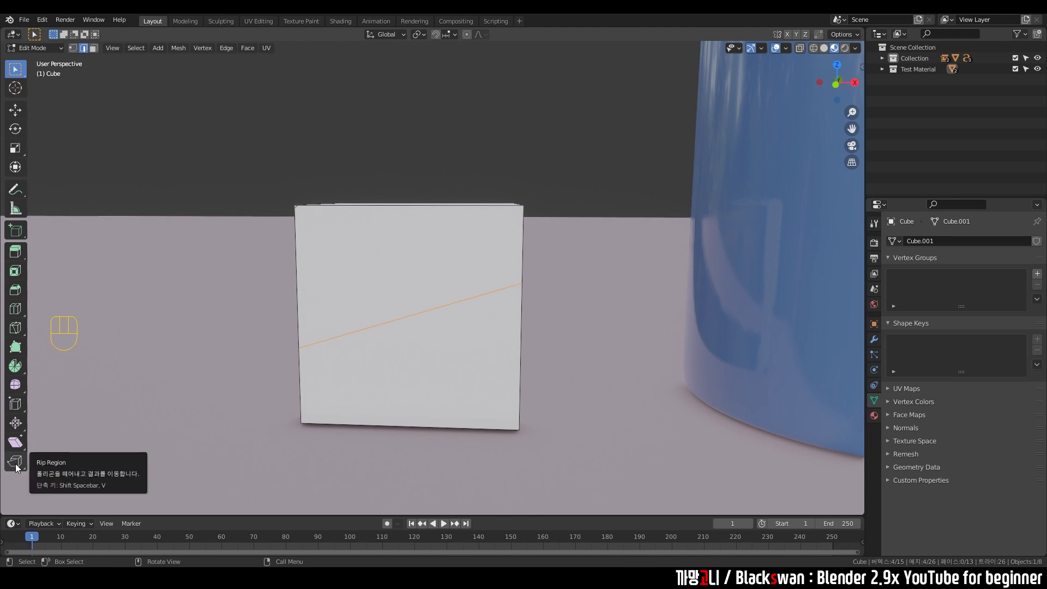
Rip the cube open along the slanted knife cut.
key(v)
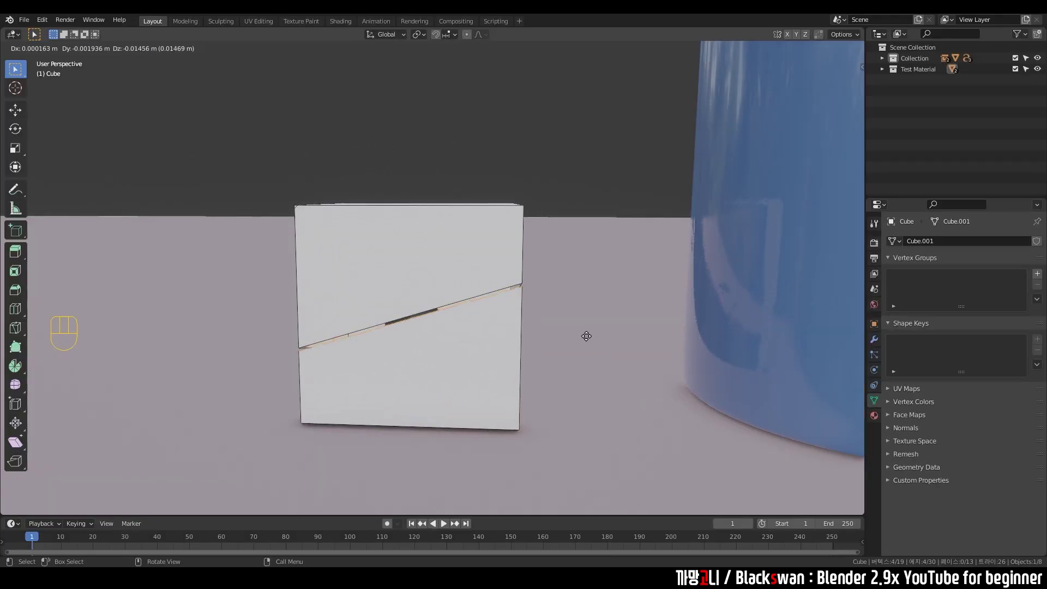
key(Escape)
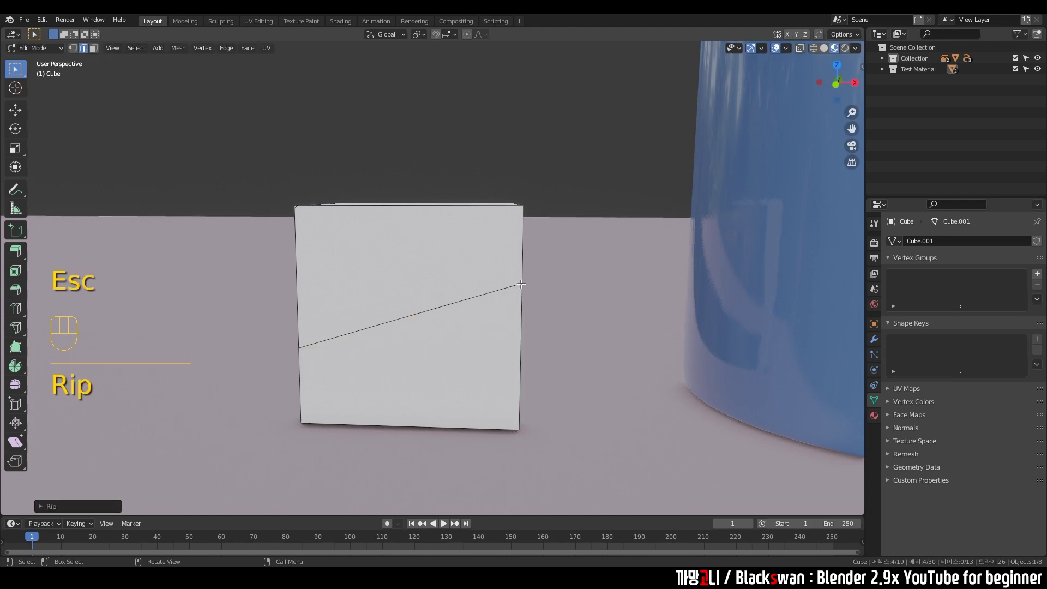
key(1)
drag(635, 318, 612, 294)
Test-move the ripped edge, undo it, and reselect on the upper part of the cube.
key(g)
click(619, 318)
key(ctrl+z)
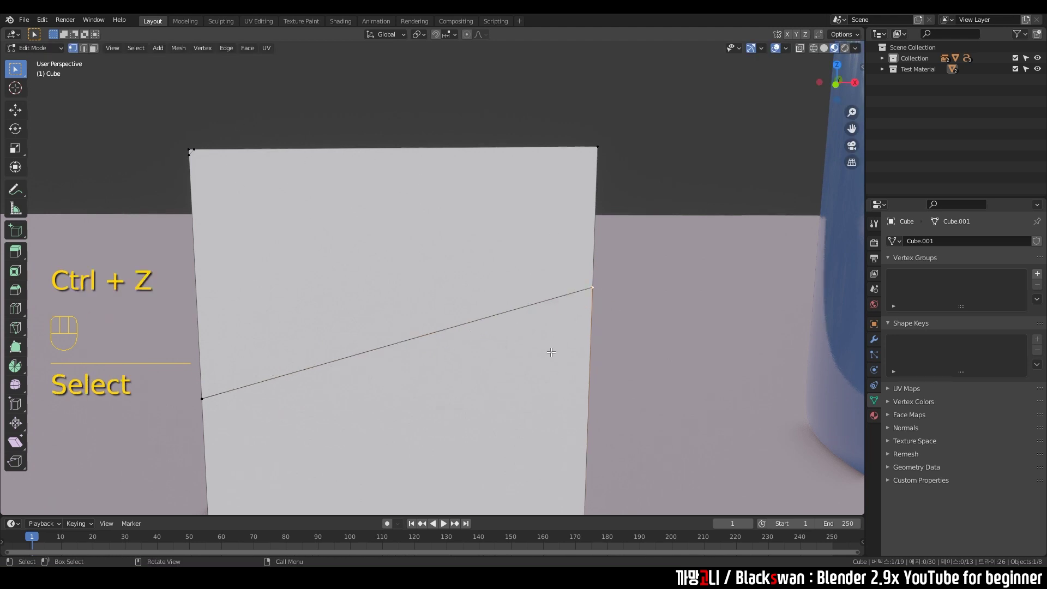
click(641, 293)
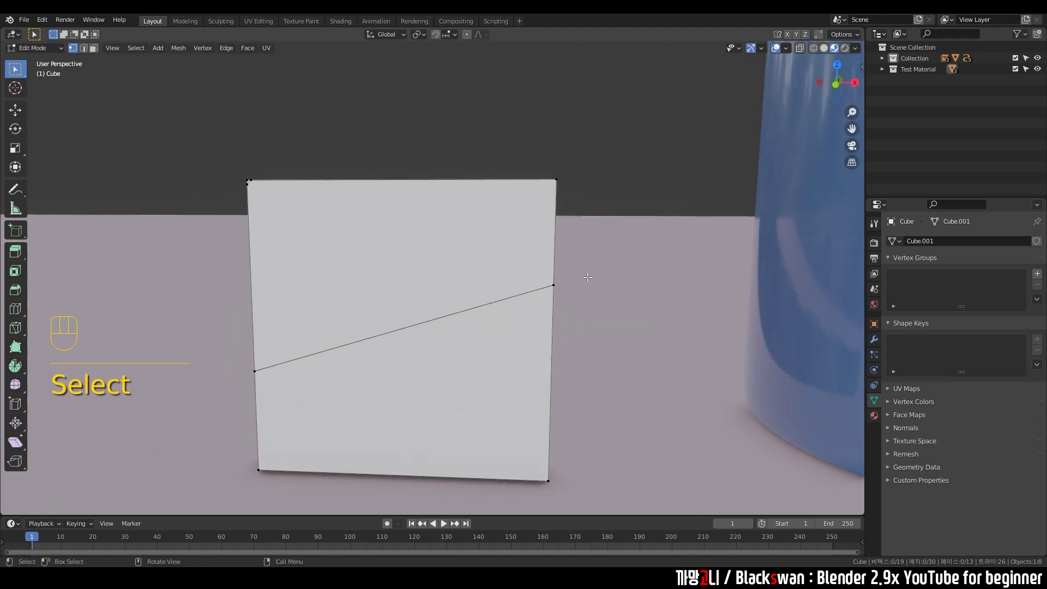
middle_click(595, 274)
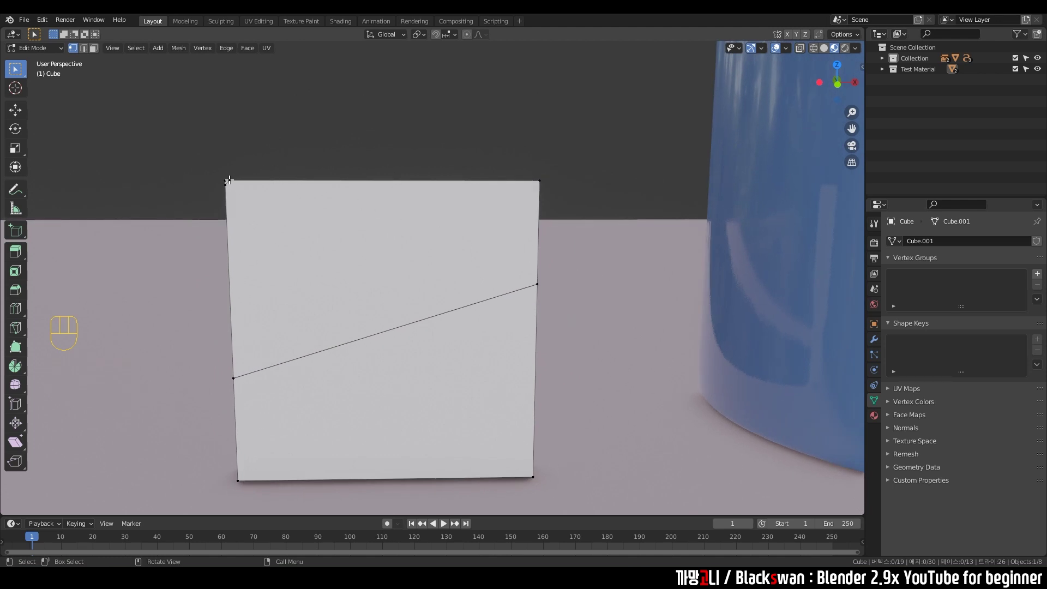
Select the whole linked upper piece and move it up along Z to open a gap at the cut.
key(l)
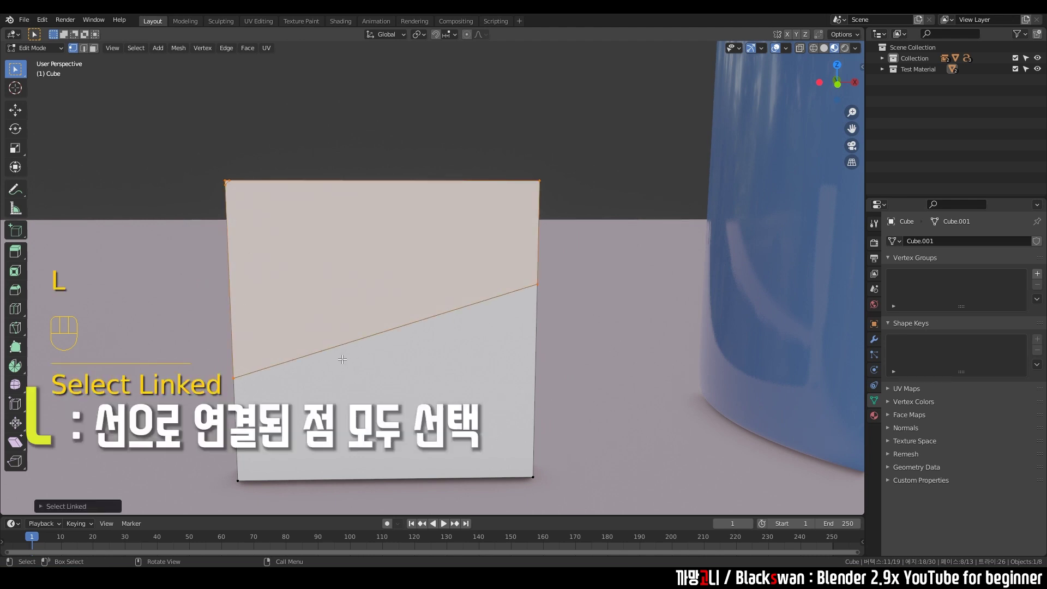
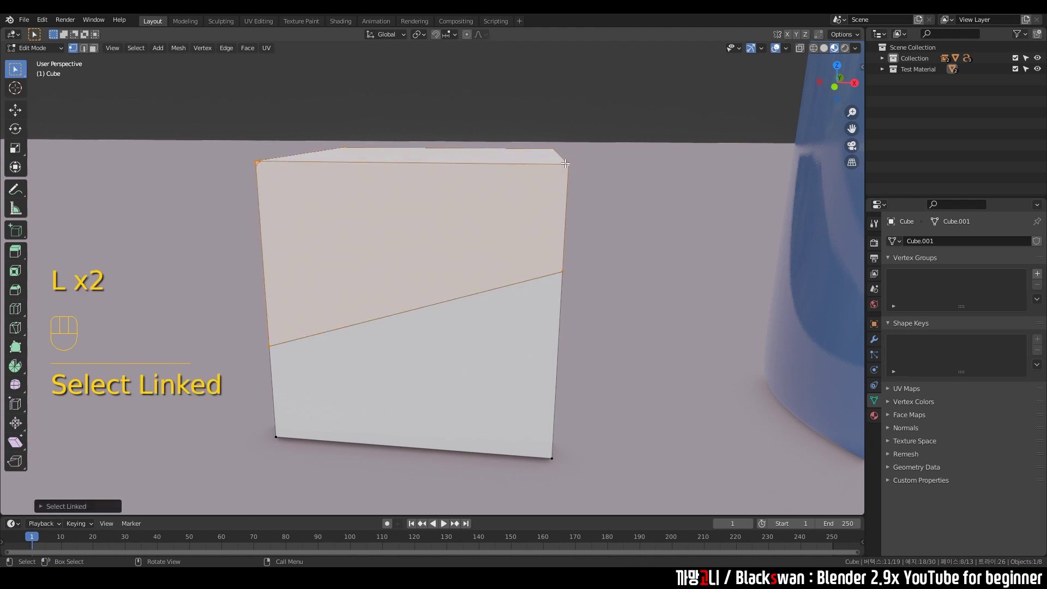
drag(374, 249, 410, 240)
drag(410, 240, 390, 244)
key(g)
key(z)
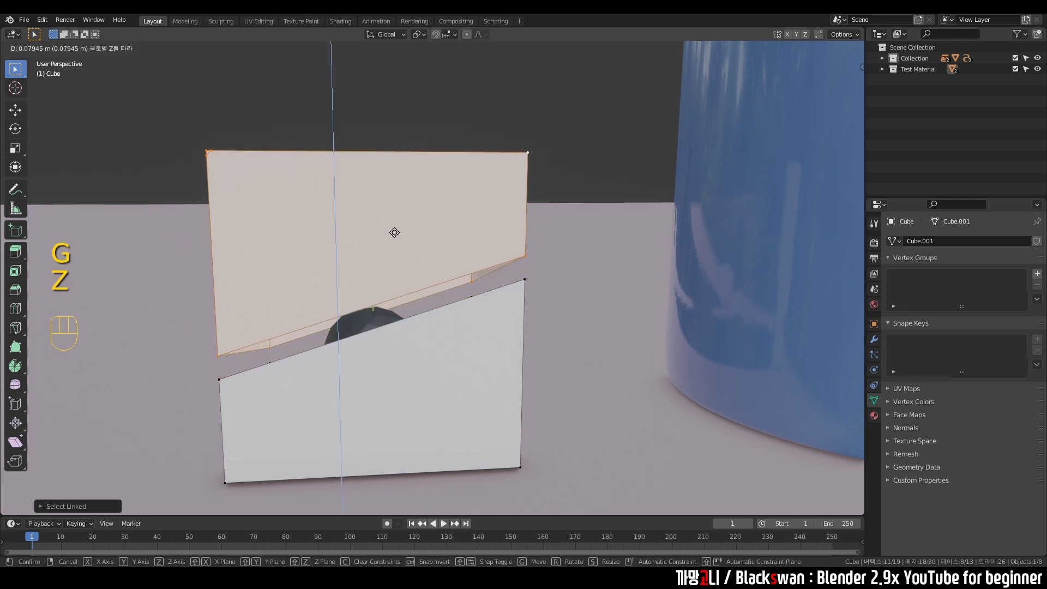
drag(417, 289, 427, 334)
drag(445, 292, 436, 271)
click(447, 247)
Orbit the view to inspect the two separated cube pieces.
drag(615, 275, 602, 284)
drag(602, 284, 599, 317)
middle_click(607, 299)
drag(608, 309, 635, 315)
middle_click(618, 290)
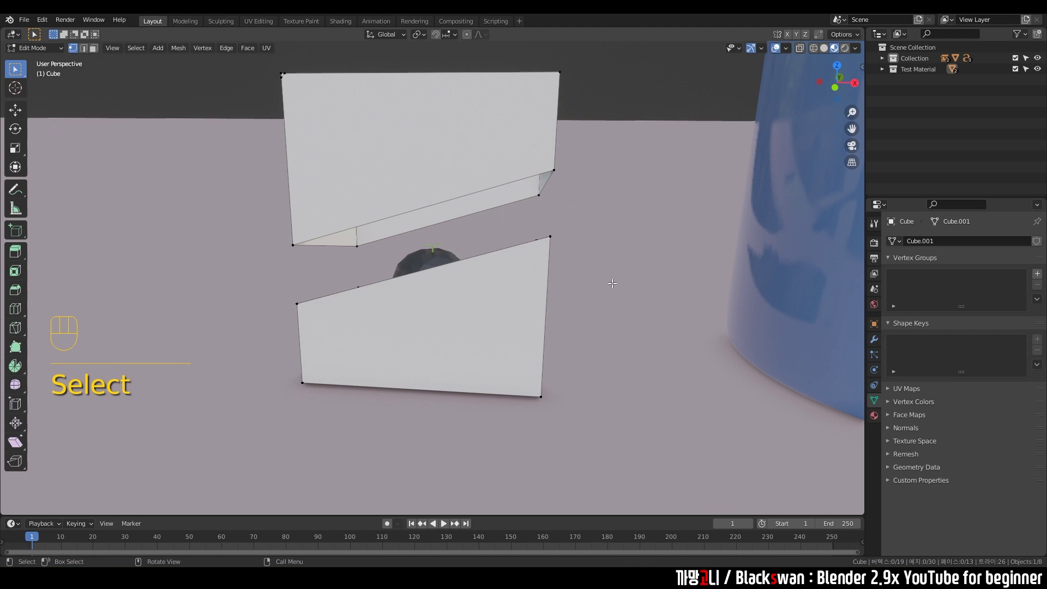
Knife a corner cut on the lower cube piece and rip it open.
key(k)
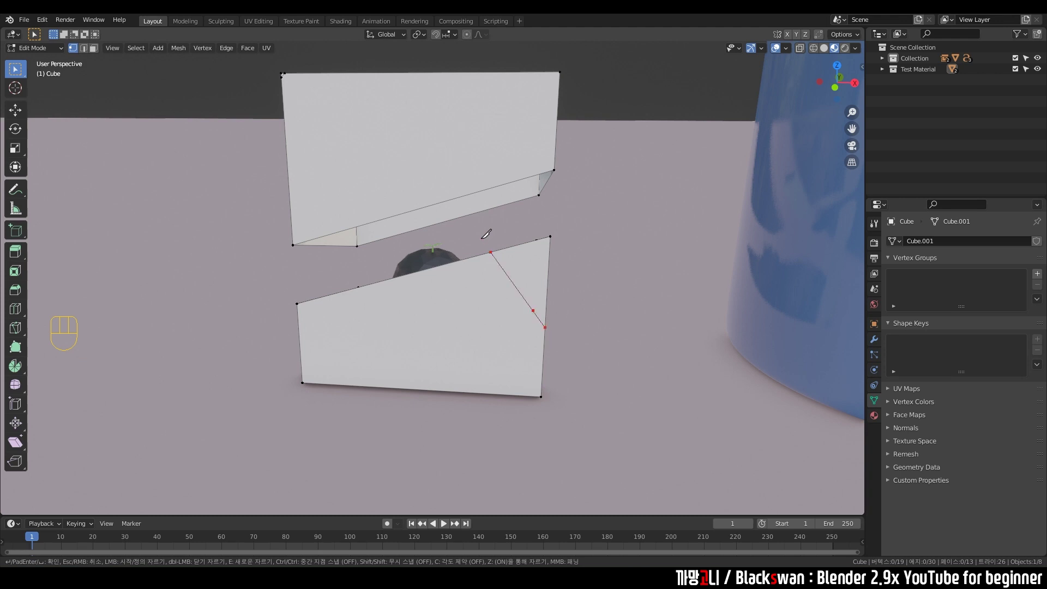
drag(544, 289, 541, 290)
key(v)
key(Escape)
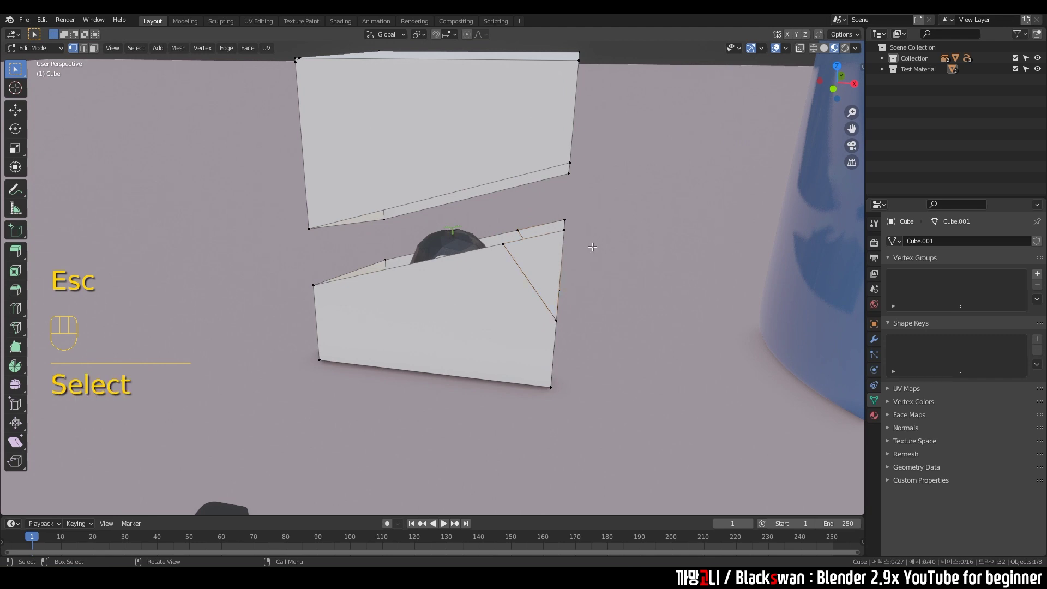
Select the linked triangular corner chip and move it outward from the cube.
key(l)
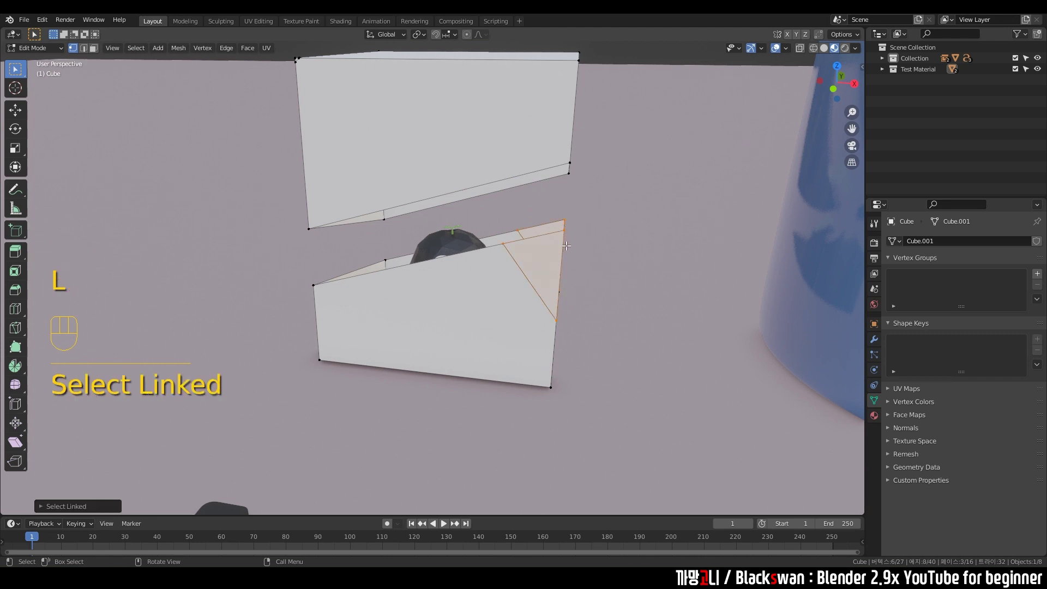
key(g)
drag(633, 303, 654, 311)
click(620, 322)
Orbit the view over toward the blue bottle cylinder.
drag(609, 330, 528, 338)
drag(609, 322, 415, 393)
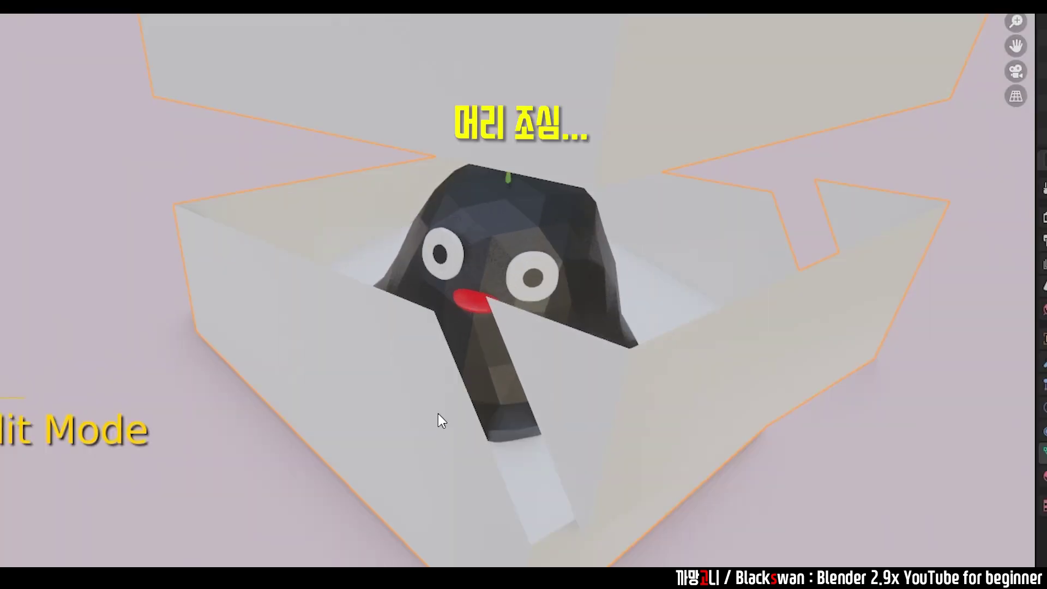
drag(557, 308, 583, 311)
drag(541, 299, 346, 351)
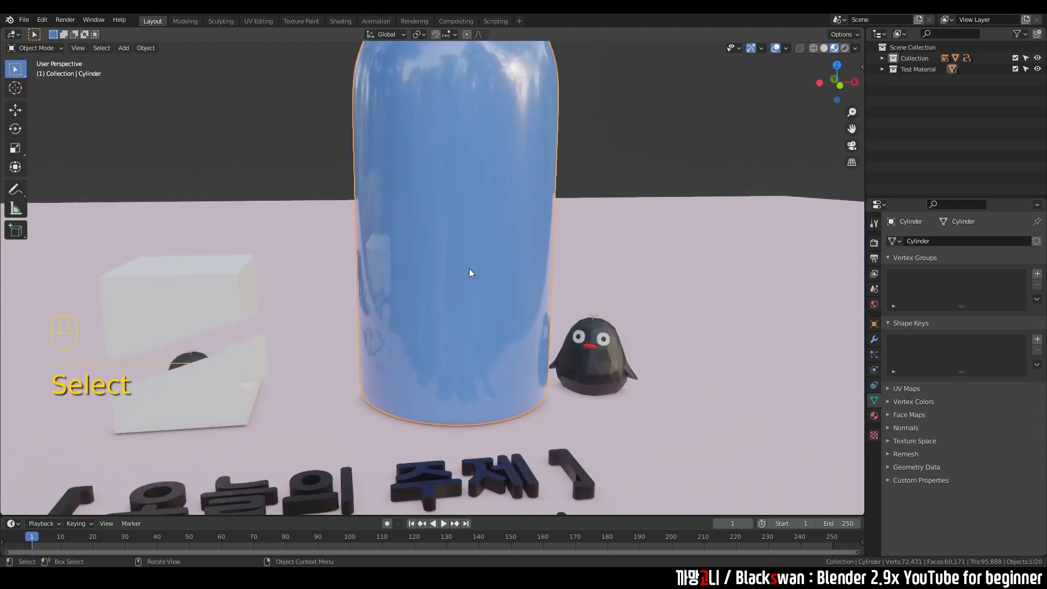
Enter Edit Mode on the blue bottle cylinder to begin the slanted knife cuts.
key(Tab)
click(561, 247)
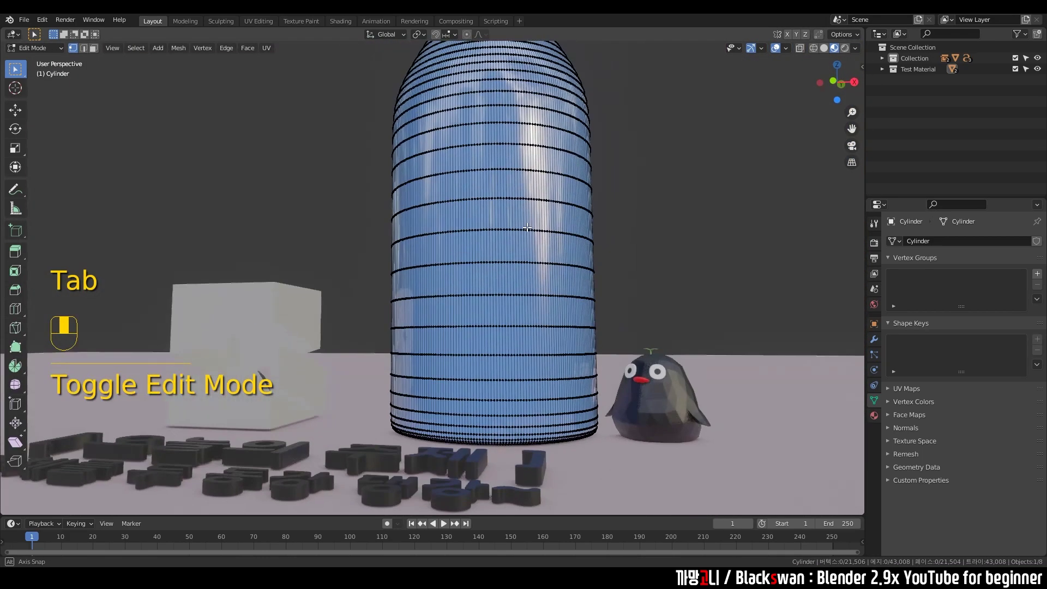
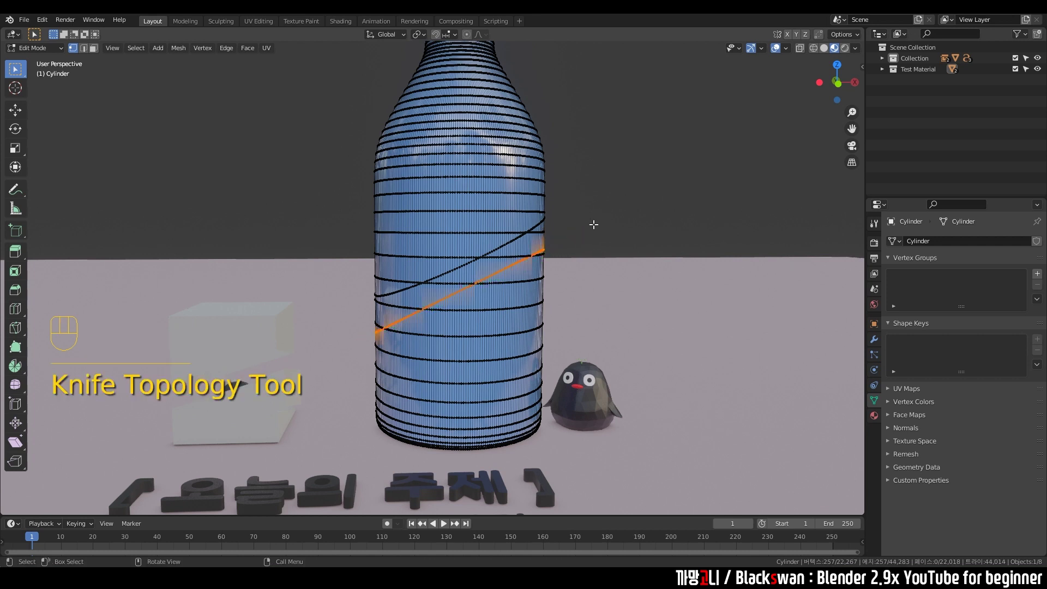
Rip the bottle along its slanted cuts and select each linked segment in turn.
key(v)
key(Escape)
key(l)
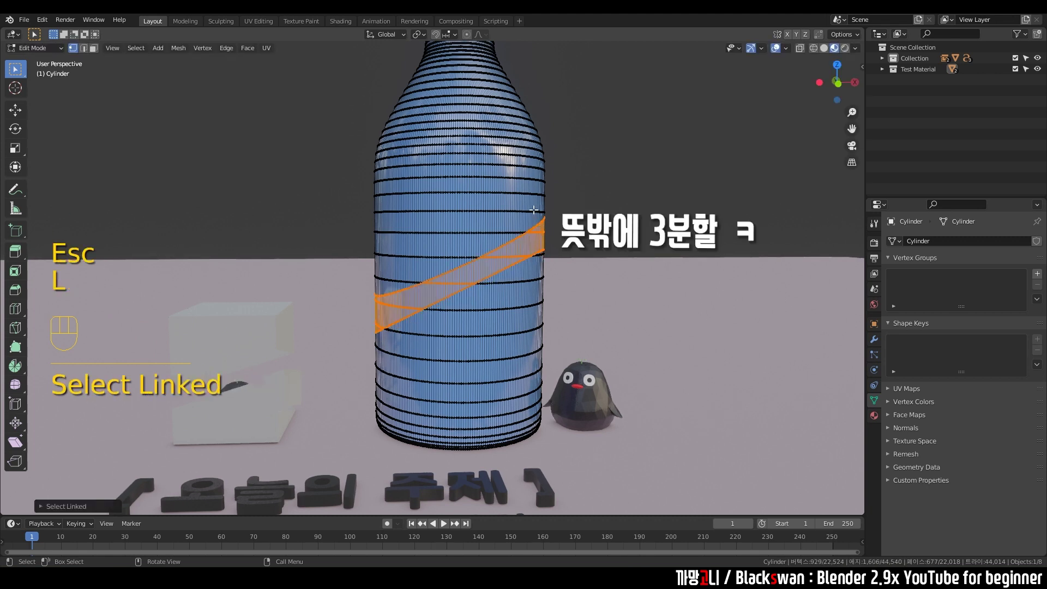
key(l)
key(l)
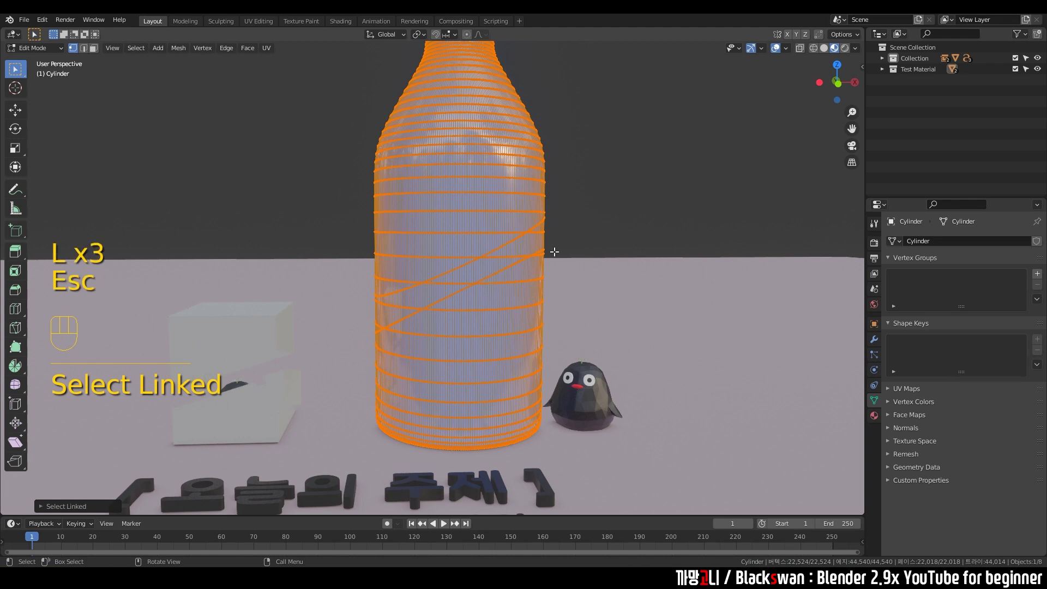
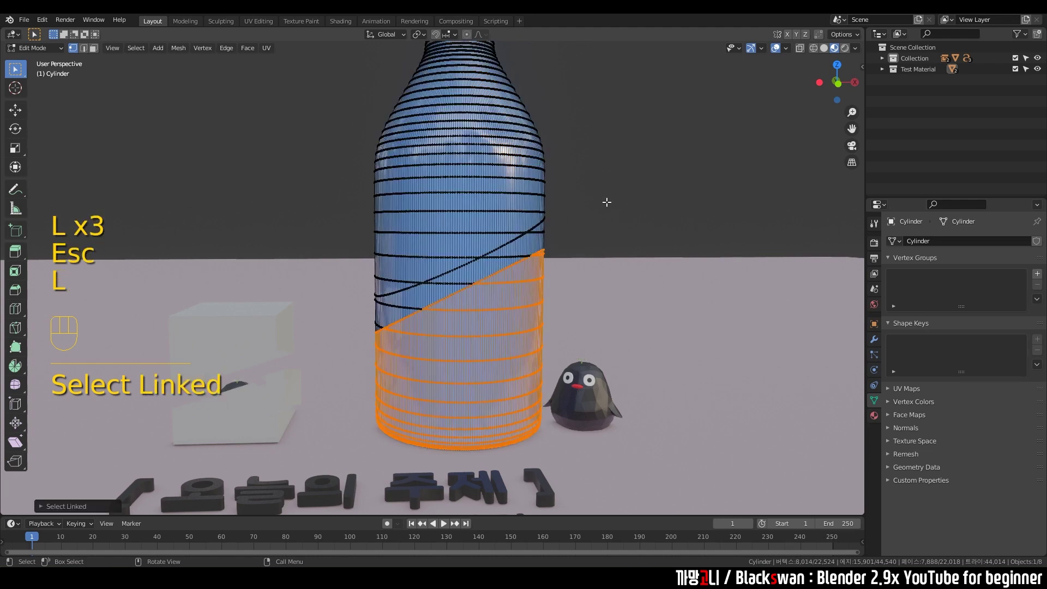
key(l)
key(l)
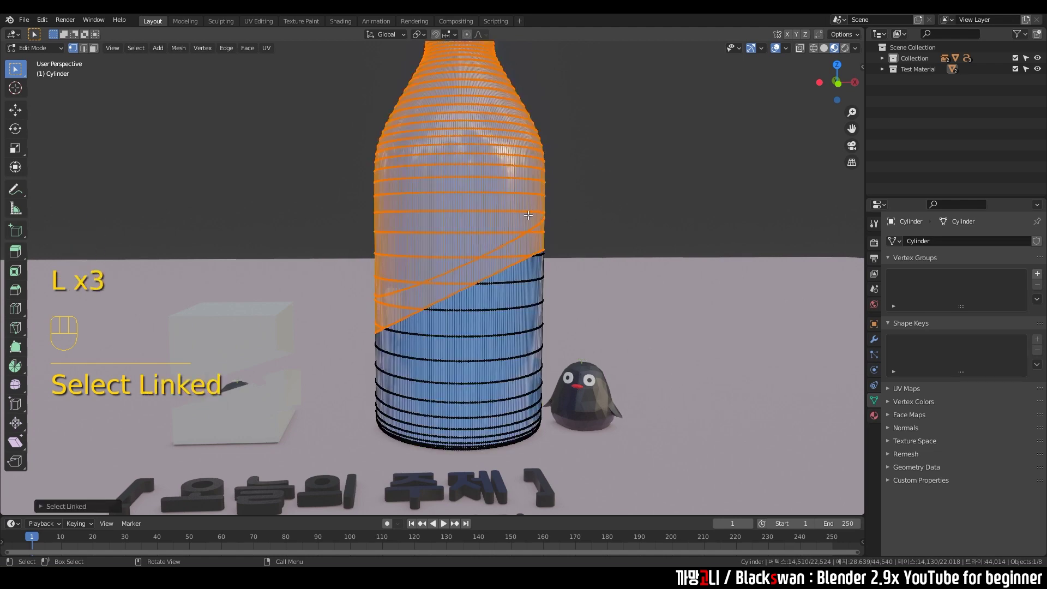
Move the selected bottle segment along Z to pull the pieces apart.
key(g)
key(z)
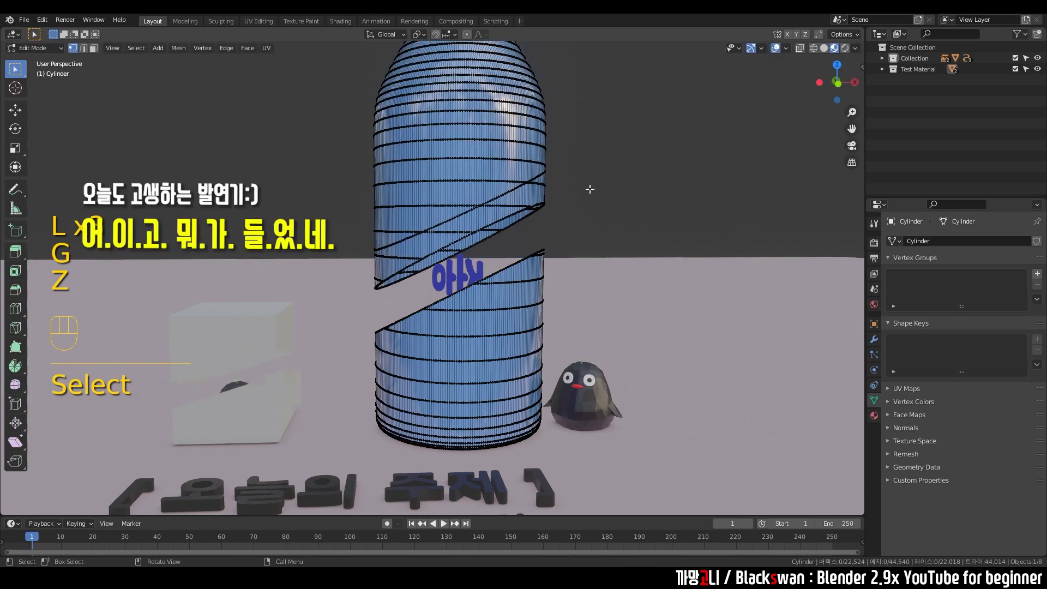
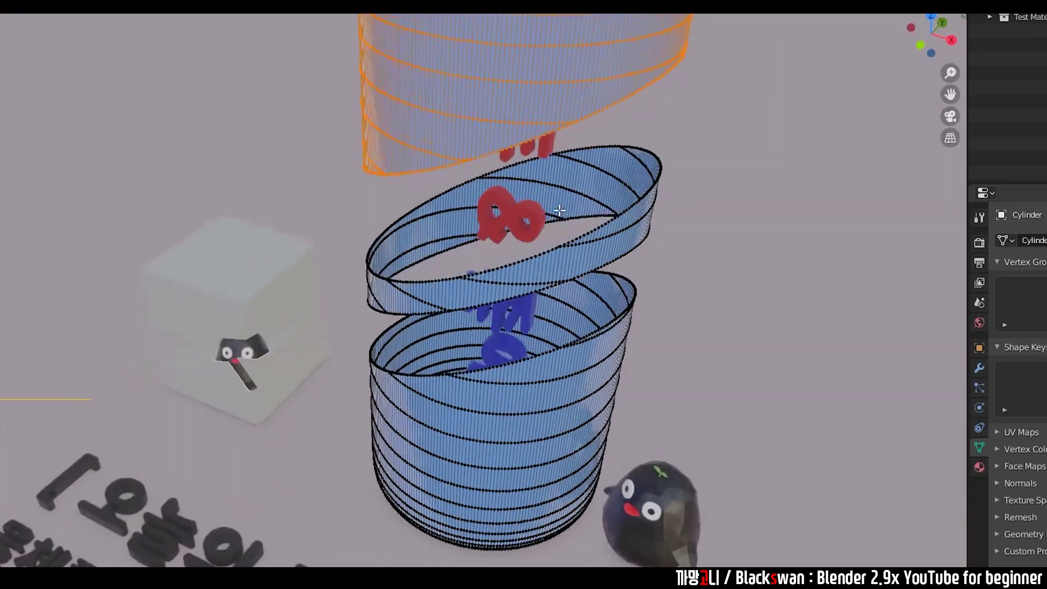
Return to Object Mode and orbit to look down into the three separated bottle segments.
key(shift+Tab)
drag(597, 251, 589, 298)
click(577, 265)
middle_click(523, 335)
drag(511, 366, 510, 410)
drag(476, 376, 534, 274)
drag(460, 319, 425, 305)
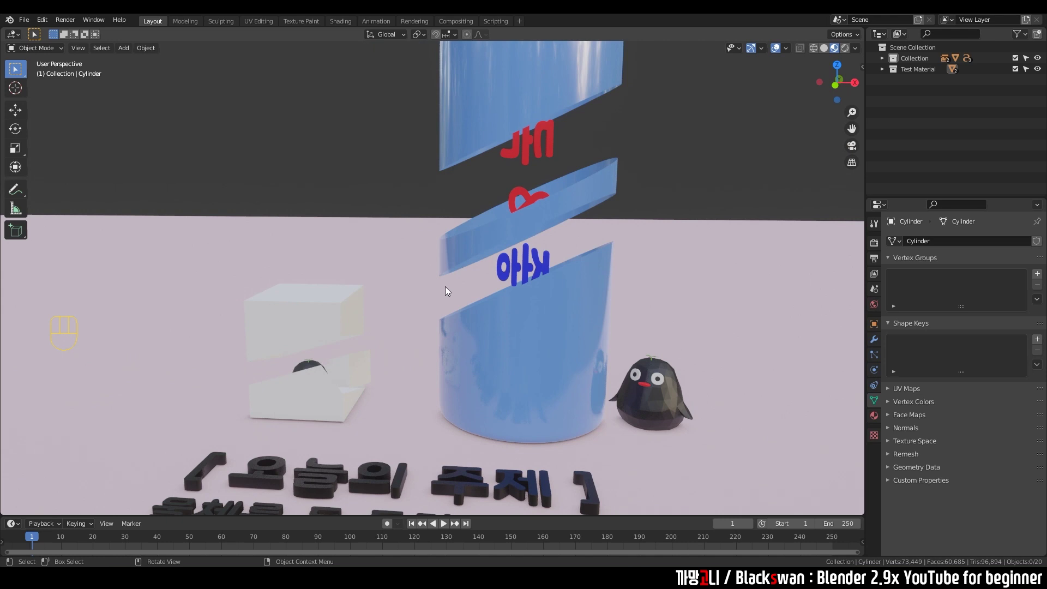
drag(487, 234, 442, 280)
drag(466, 279, 462, 320)
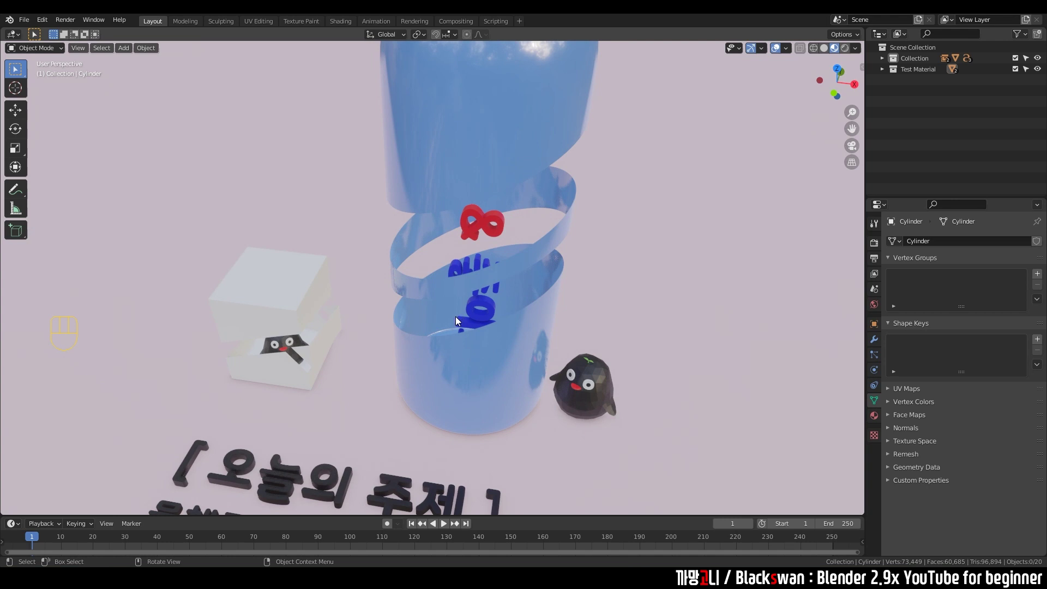